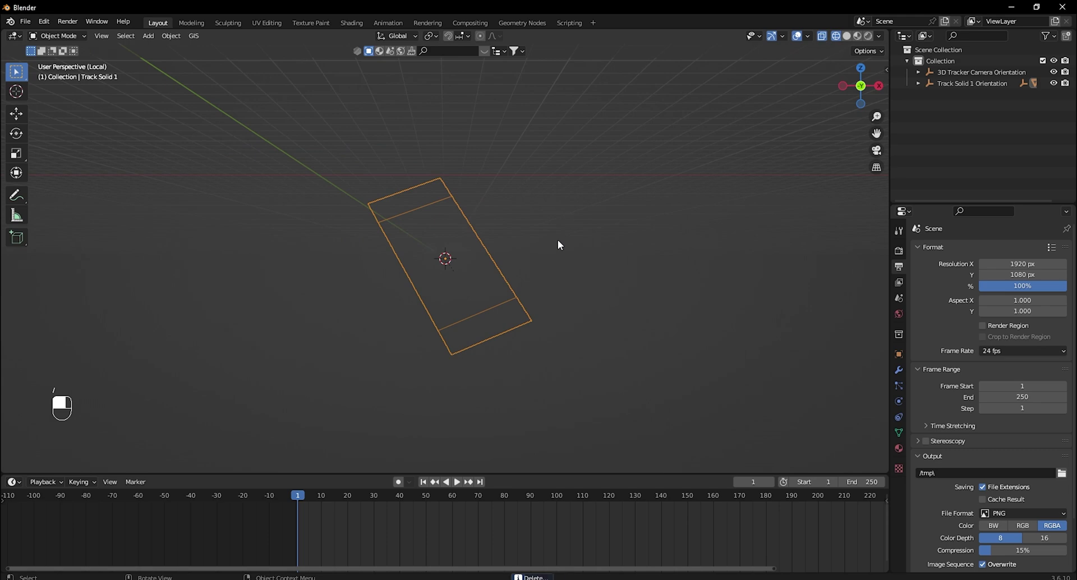
Add a plain-axes Empty and parent the tracked camera and orientation objects to it.
key(/)
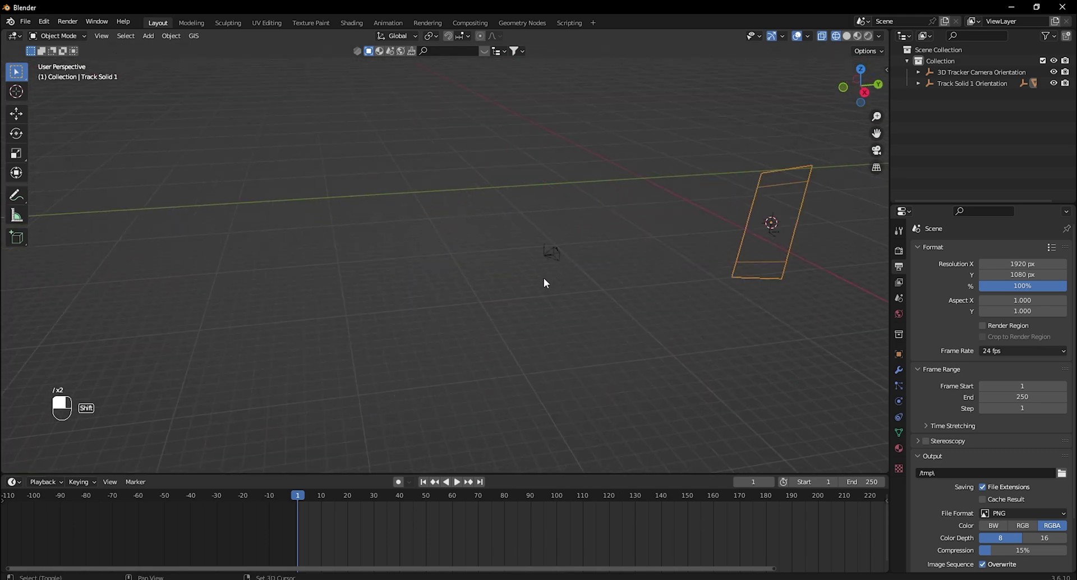
drag(453, 300, 381, 288)
key(shift+s)
key(shift+a)
key(s)
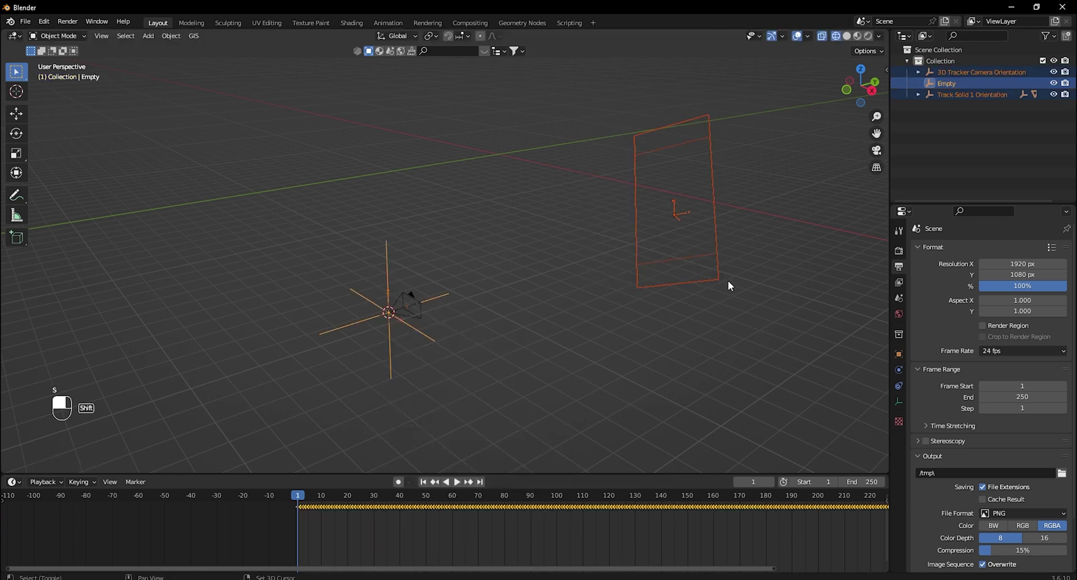
key(ctrl+p)
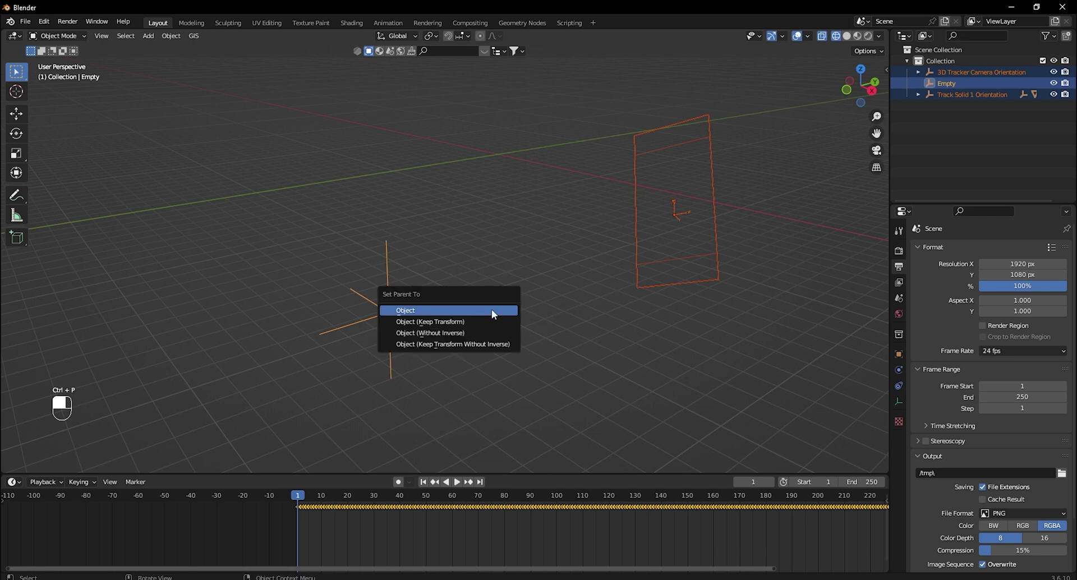
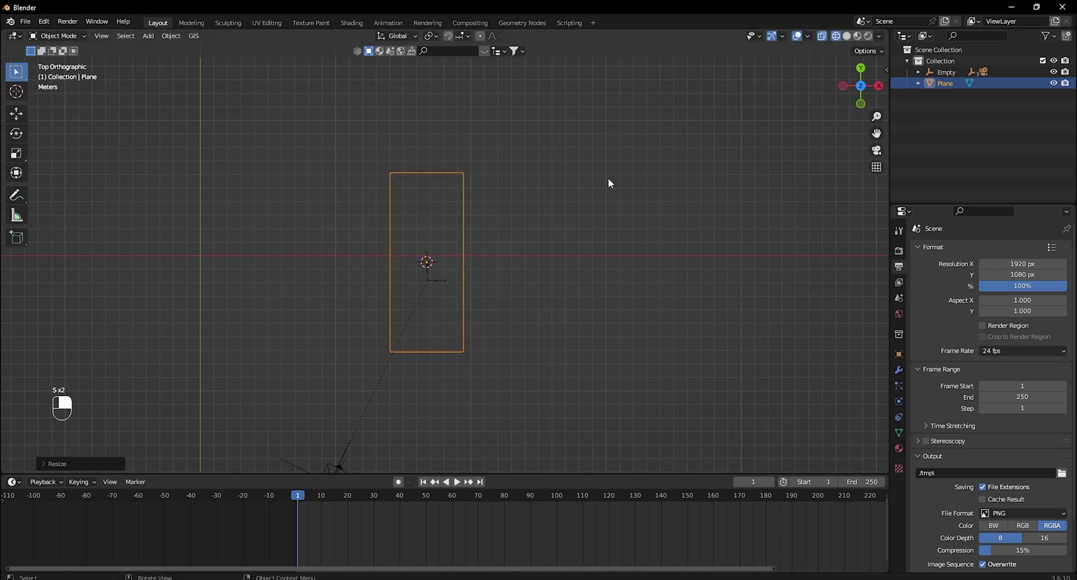
Check the plane through the tracked camera, then reset it to square proportions in top view.
key(KP_0)
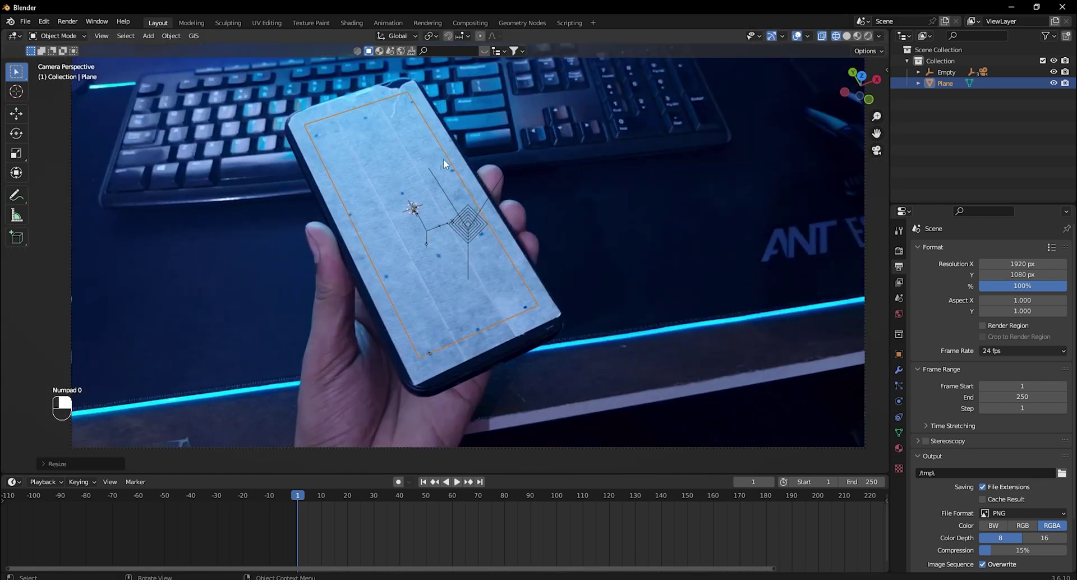
middle_click(457, 168)
right_click(457, 168)
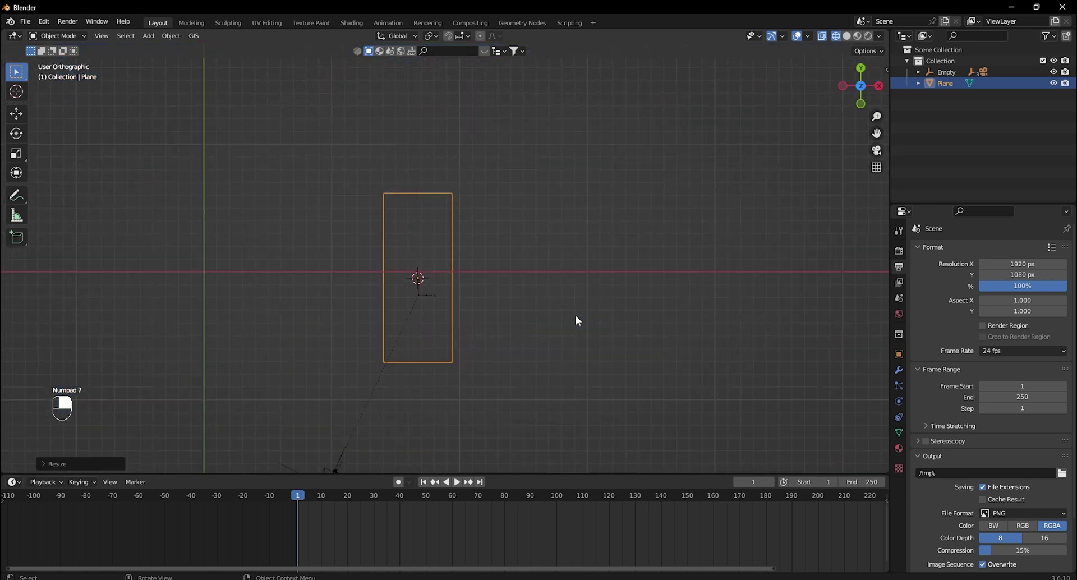
key(ctrl+KP_7)
key(ctrl+z)
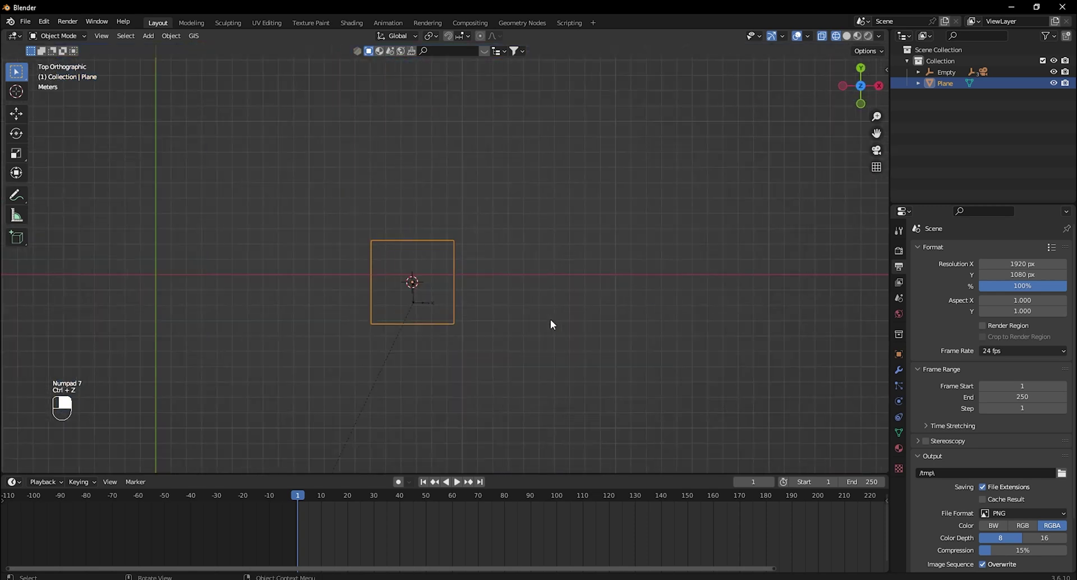
Bevel the plane's corner vertices round and move its edges to match the phone's sides.
key(Tab)
key(ctrl+b)
drag(529, 315, 541, 324)
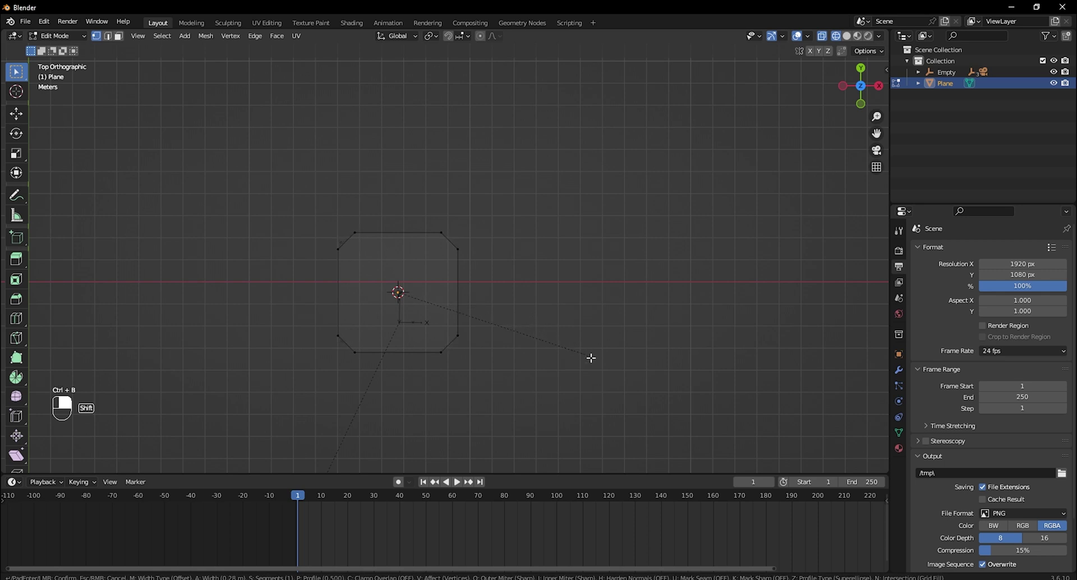
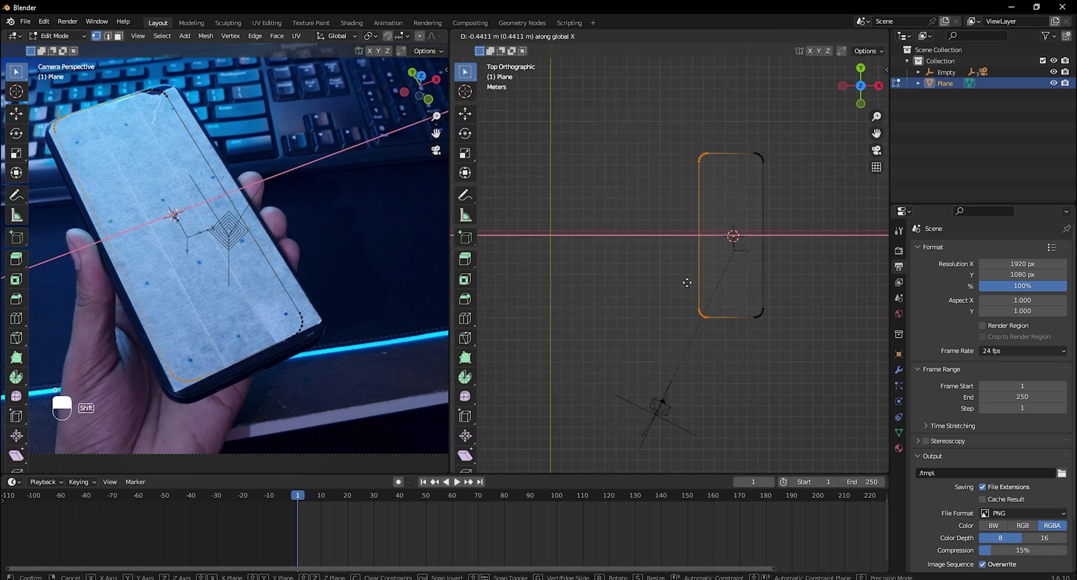
drag(669, 292, 720, 229)
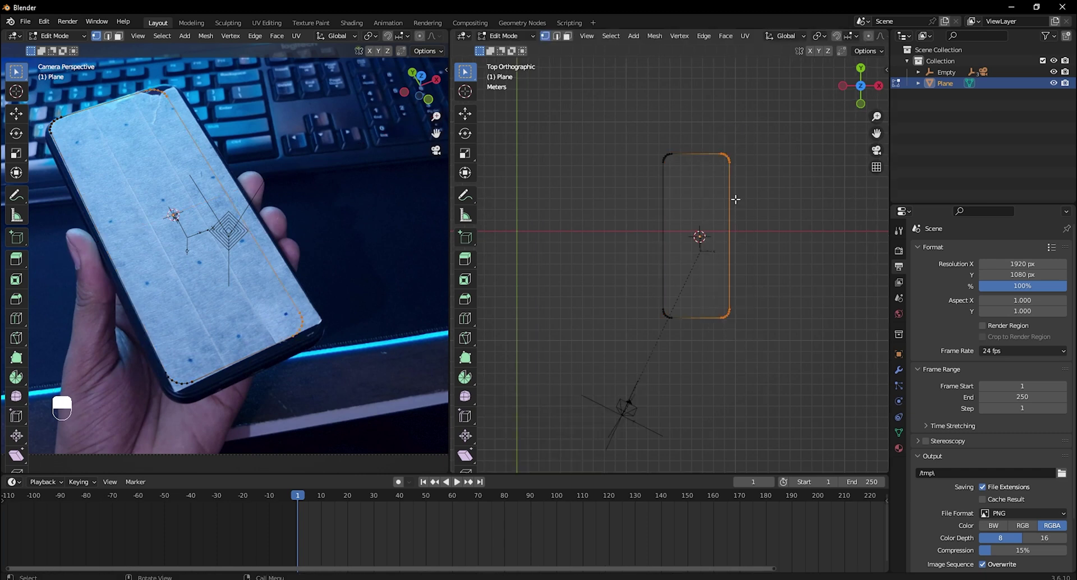
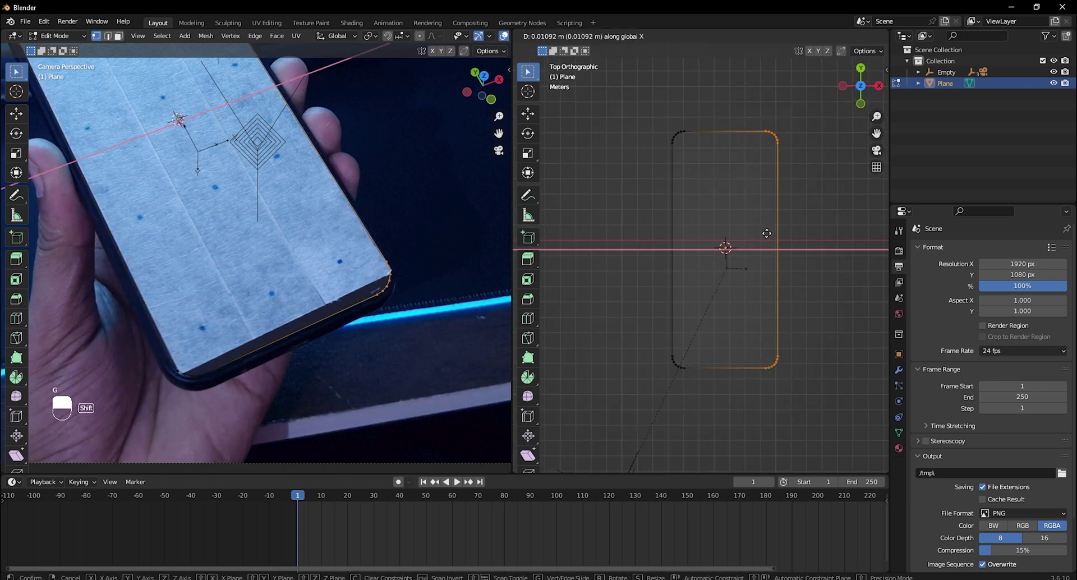
Leave edit mode and scrub the footage to verify the plane stays on the phone.
key(ctrl+s)
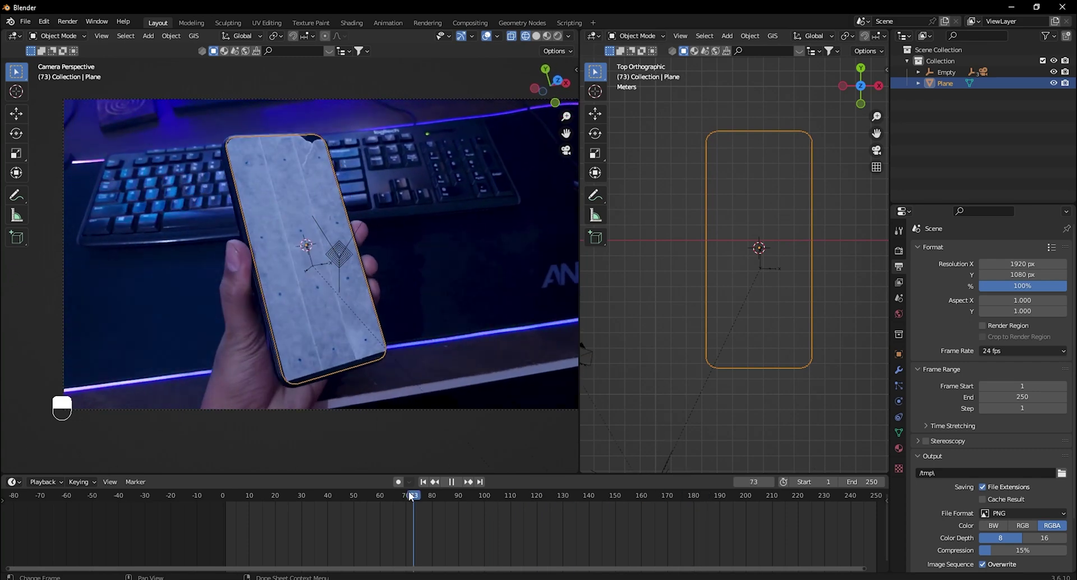
drag(355, 495, 532, 285)
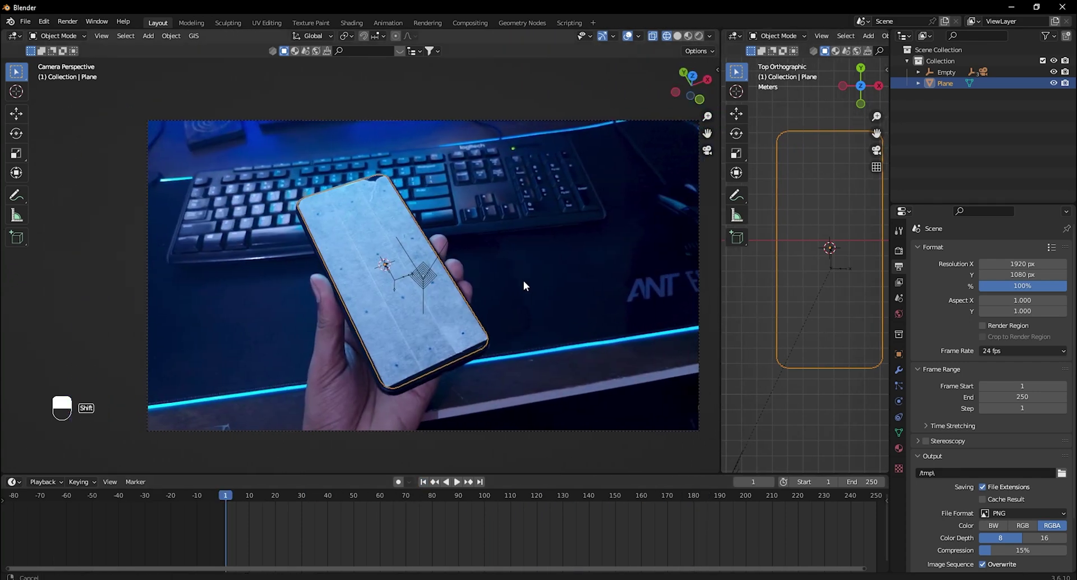
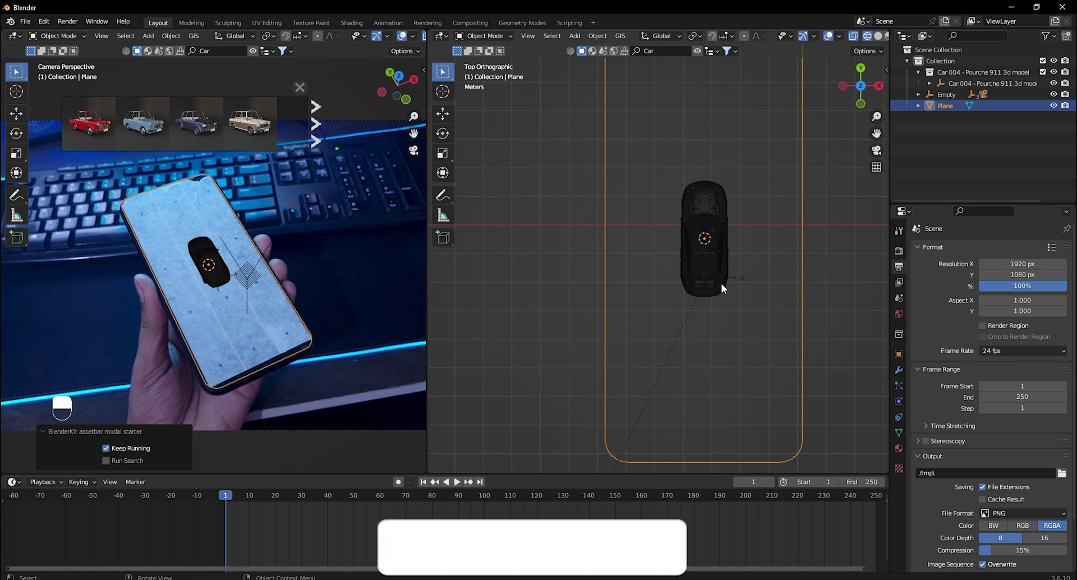
Scale the Porsche 911 to about 0.879, checking side and top views so it fits the plane.
drag(746, 285, 944, 97)
key(s)
drag(944, 96, 956, 88)
click(956, 87)
key(s)
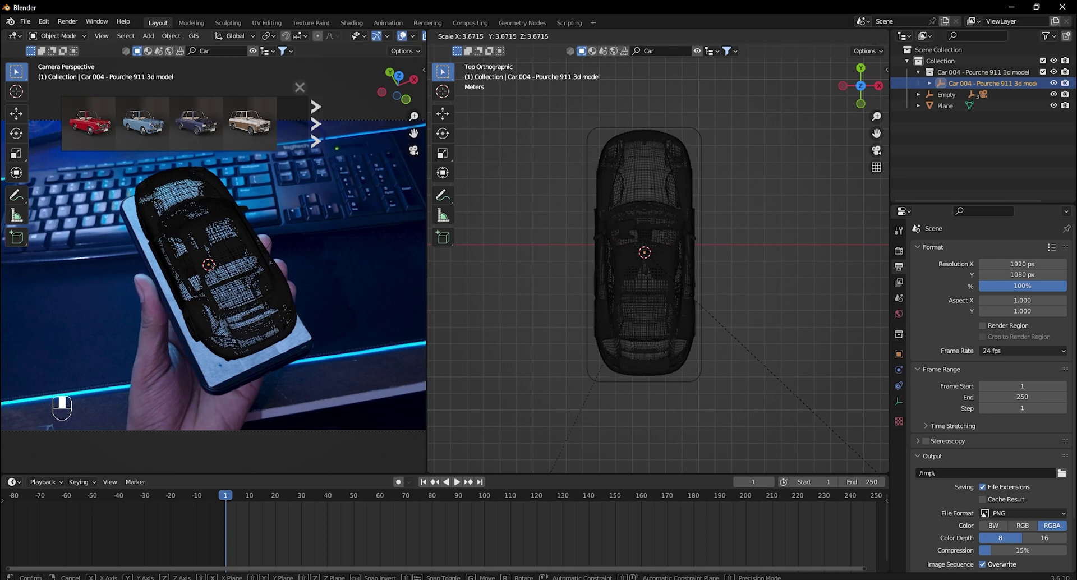
key(KP_3)
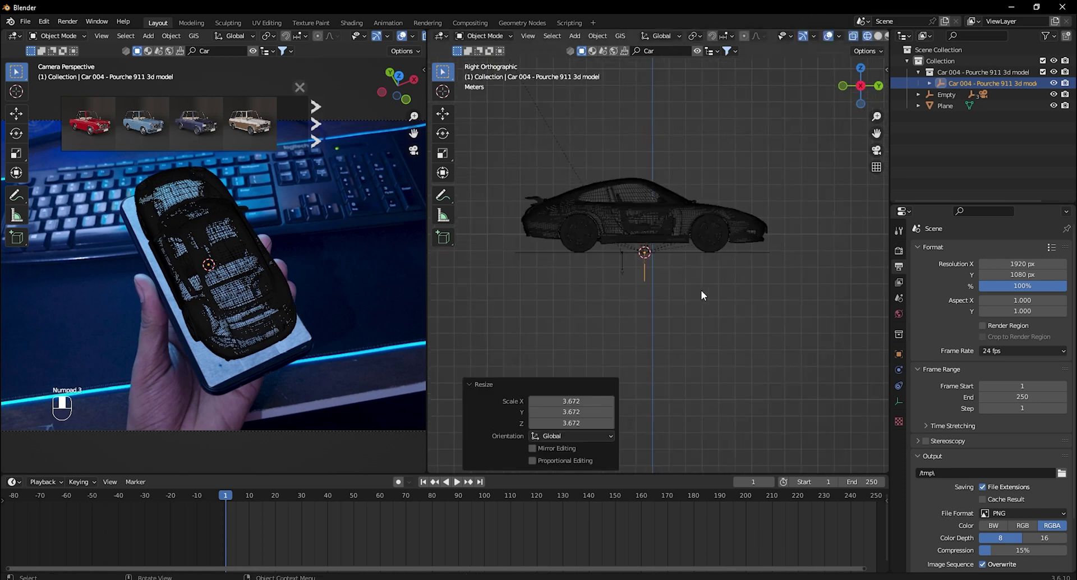
key(shift+z)
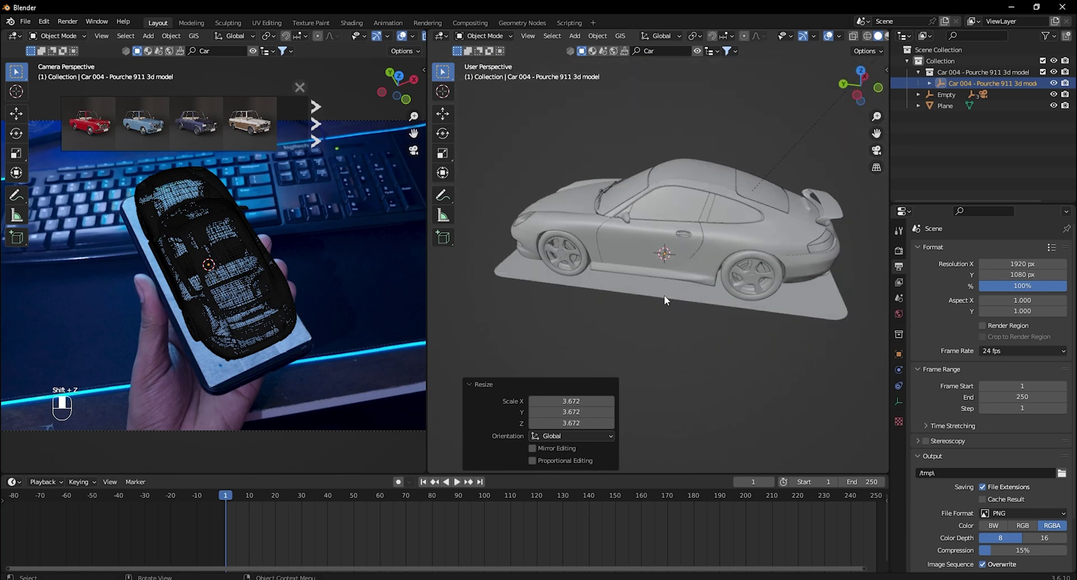
key(s)
key(KP_7)
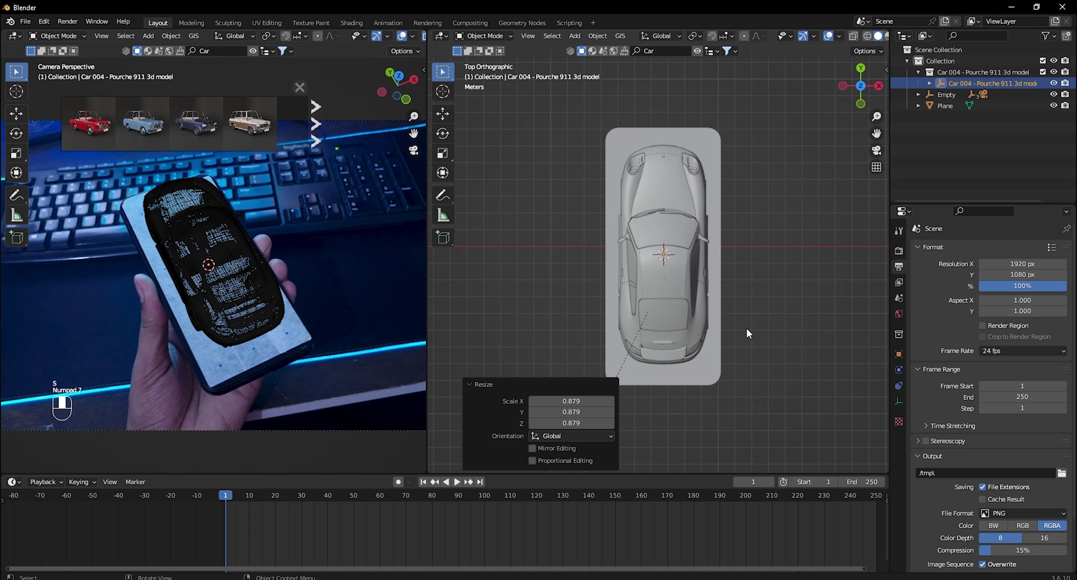
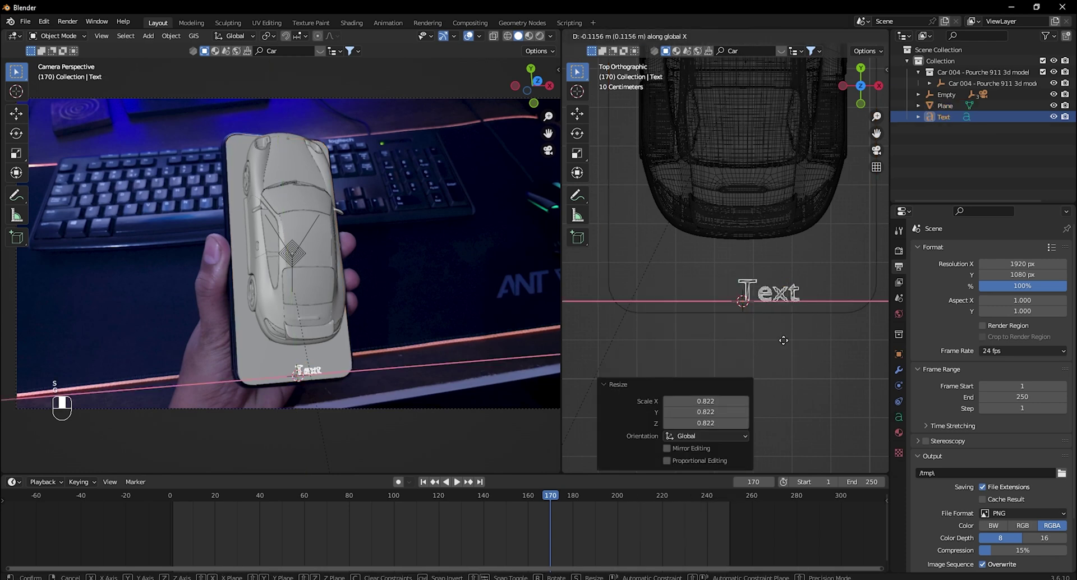
Nudge the text toward the plane's left and start replacing the placeholder with 'AGN'.
key(g)
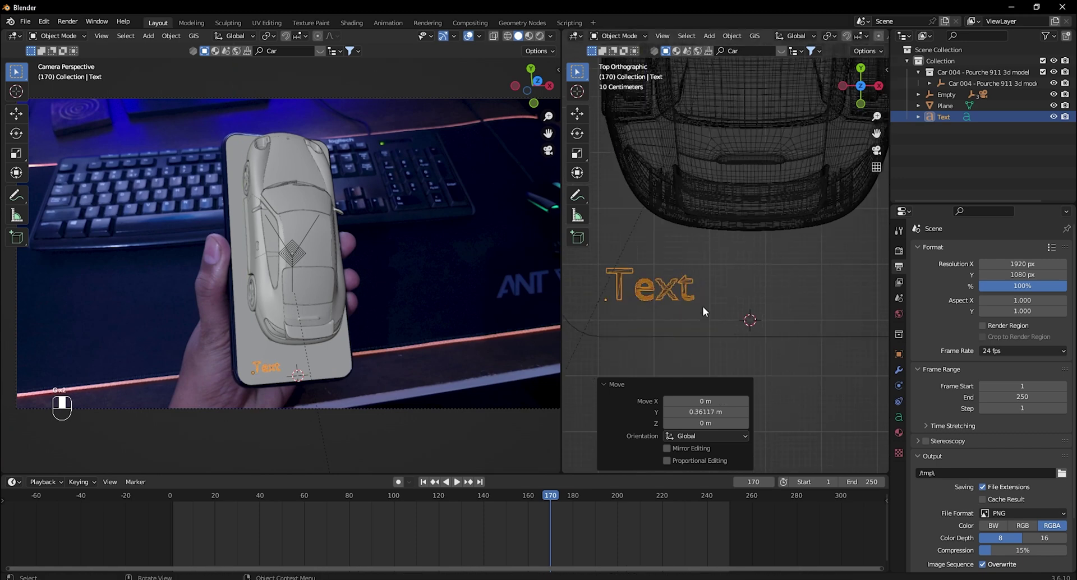
key(g)
key(Tab)
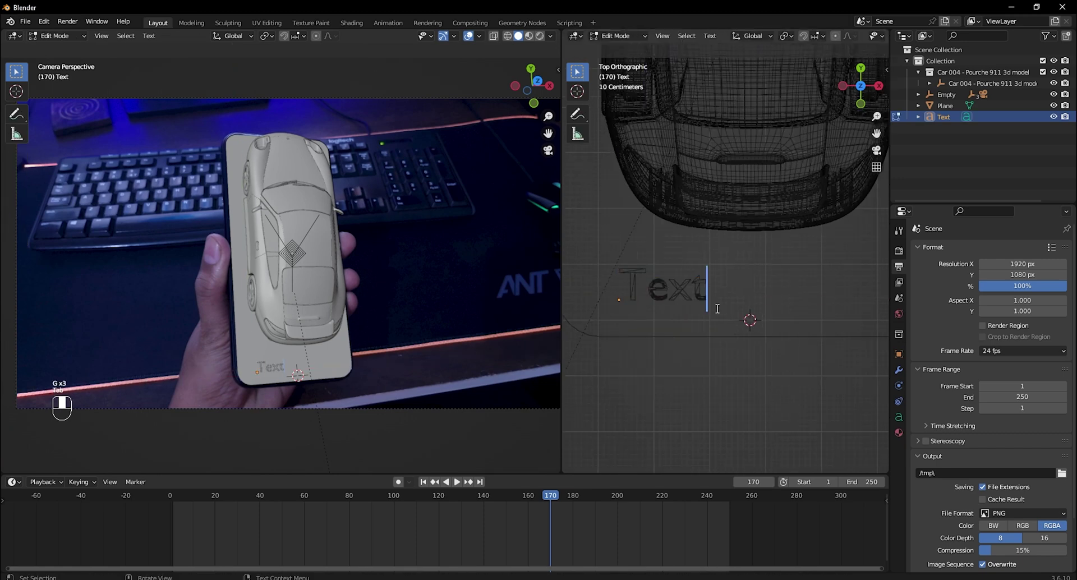
key(BackSpace)
key(shift+a)
key(shift+g)
key(shift+n)
Finish the lettering so the text reads 'AGN 3D Artist' and return to object mode.
key(space)
key(shift+3)
key(BackSpace)
key(3)
key(shift+d)
key(space)
key(a)
key(BackSpace)
key(shift+a)
key(r)
key(t)
key(i)
key(s)
key(t)
key(space)
key(KP_Enter)
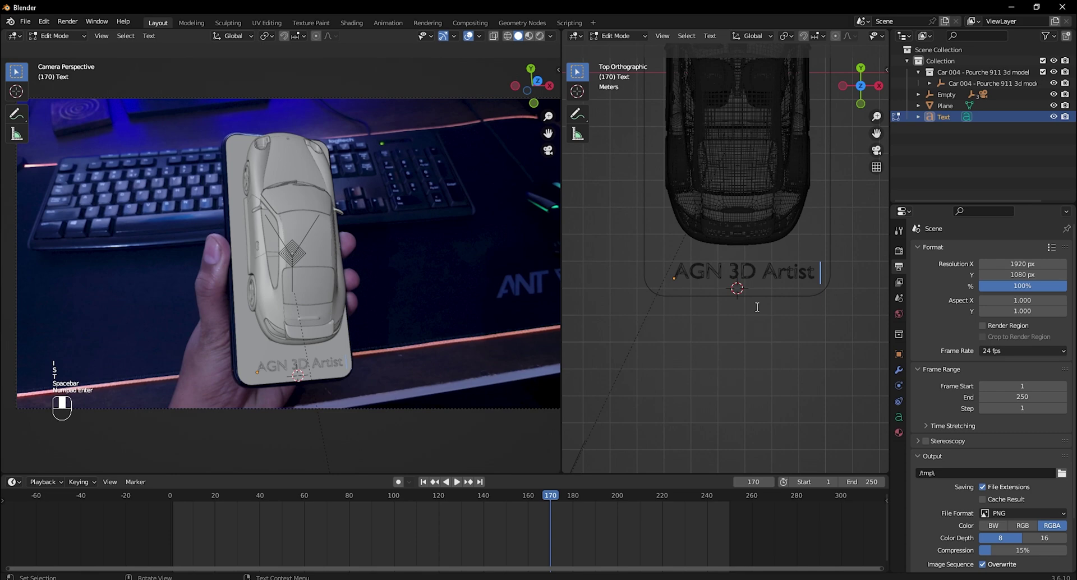
key(Tab)
click(759, 311)
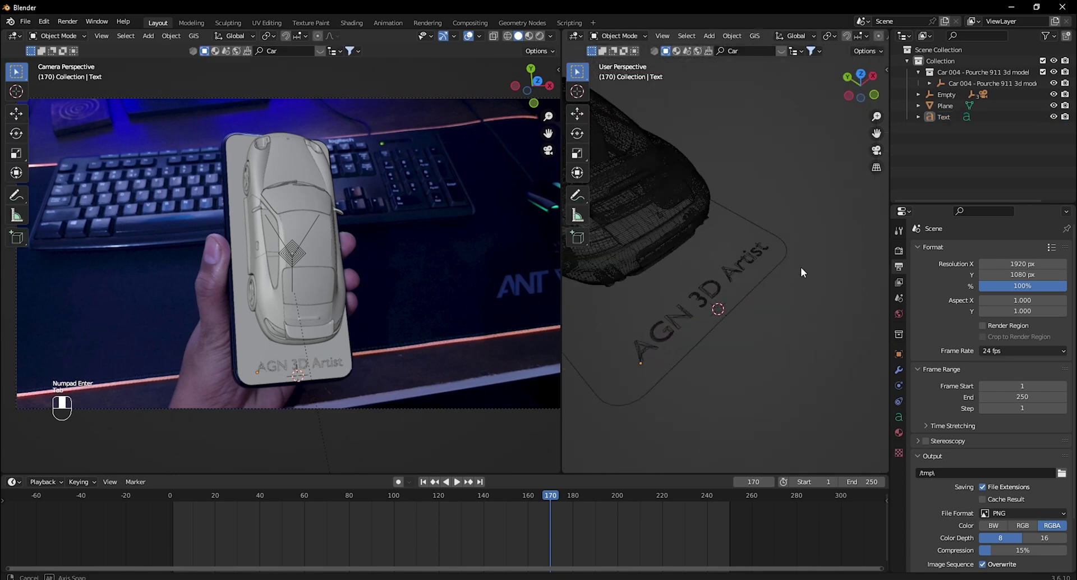
Extrude the AGN 3D Artist text into thick 3D lettering in its Geometry settings.
key(shift+z)
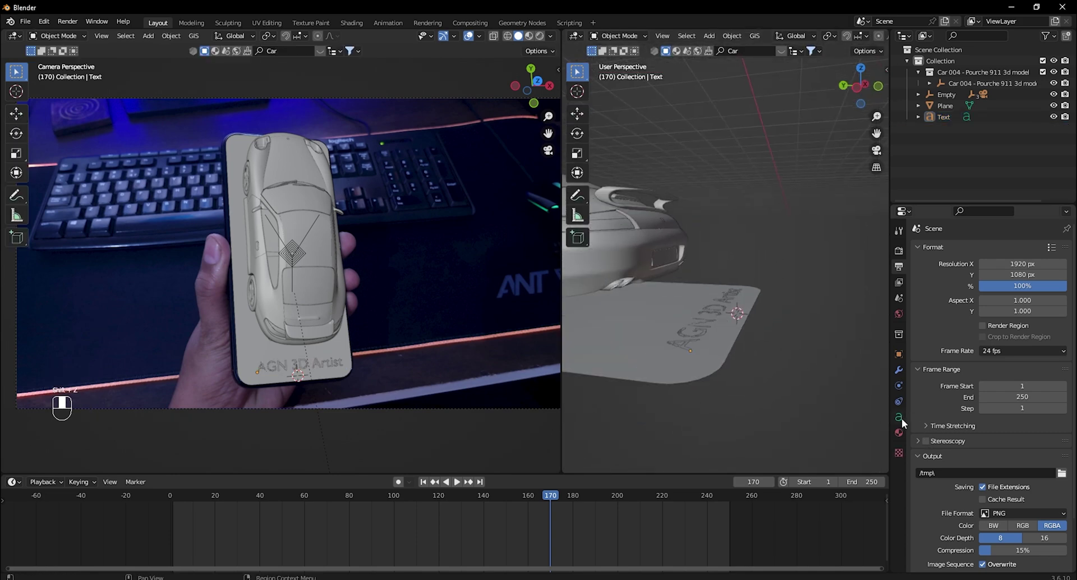
click(903, 423)
drag(924, 368, 724, 344)
Reposition the lettering on the plane from top view and snap the 3D cursor to it.
key(g)
key(y)
key(g)
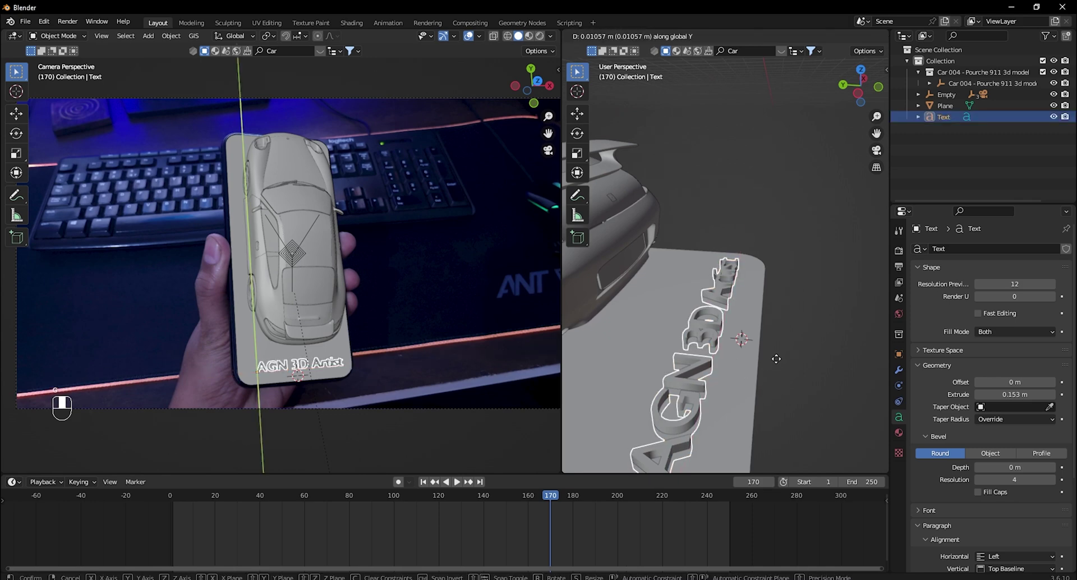
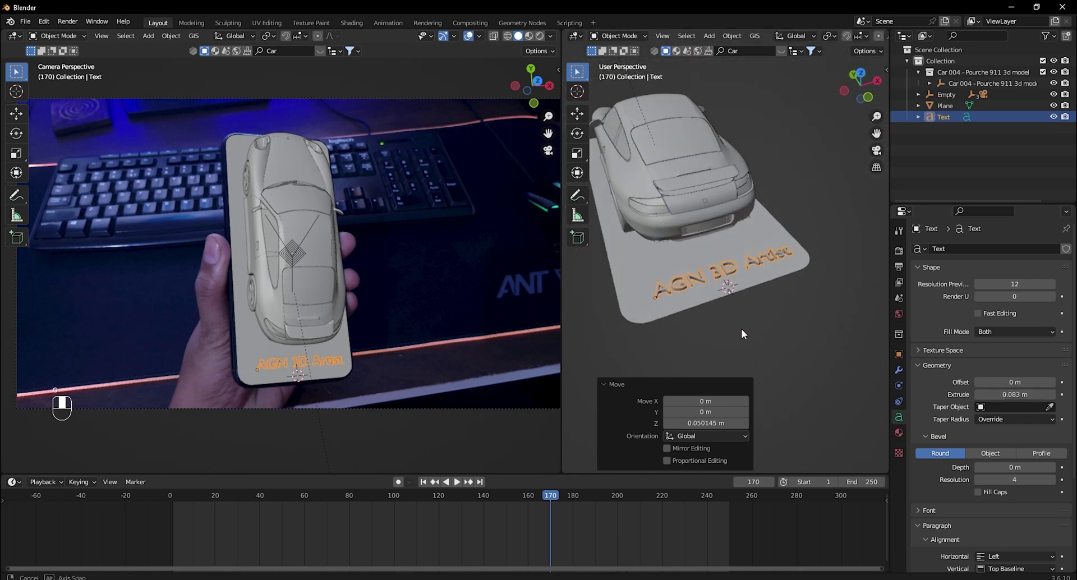
key(KP_7)
key(g)
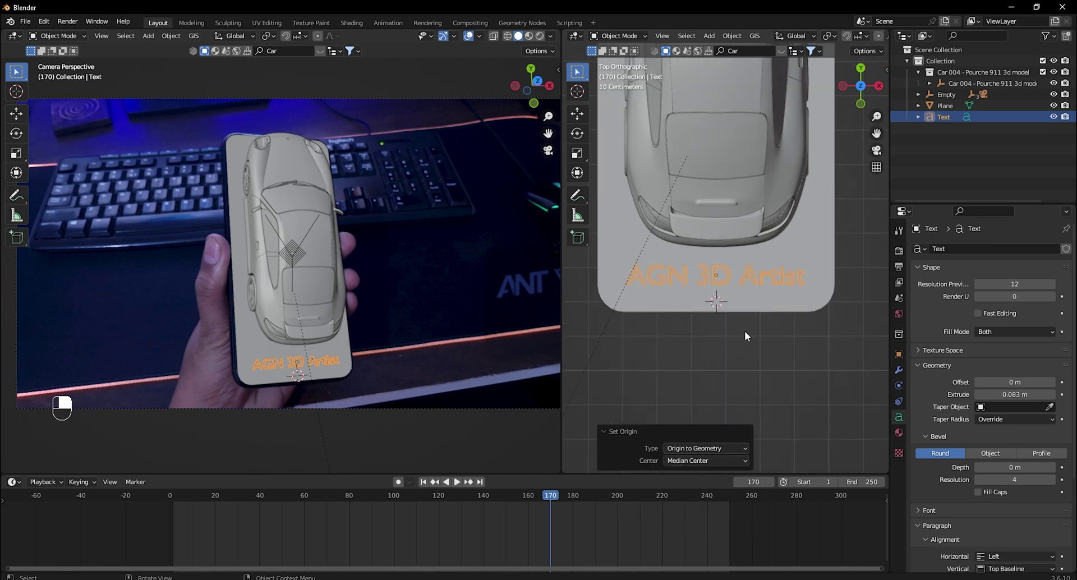
key(shift+s)
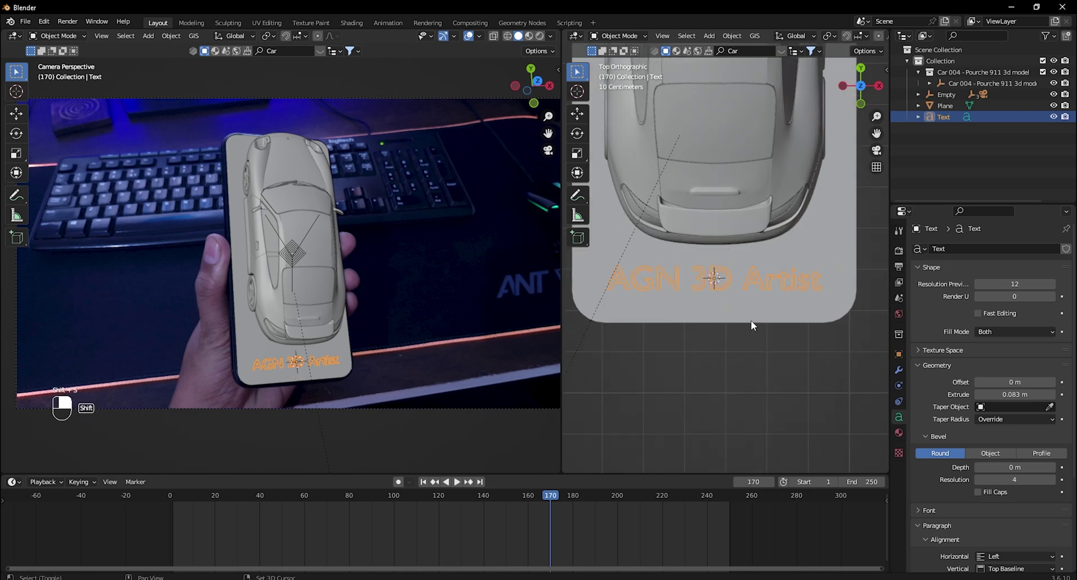
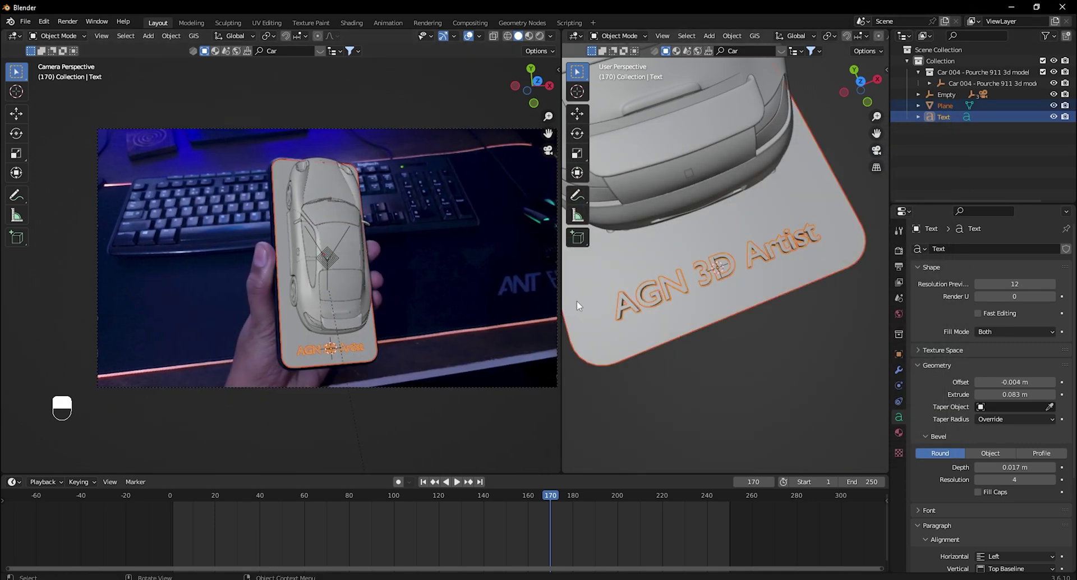
Save the project and set rendering to Cycles on GPU Compute with 128 samples and viewport denoising.
click(485, 387)
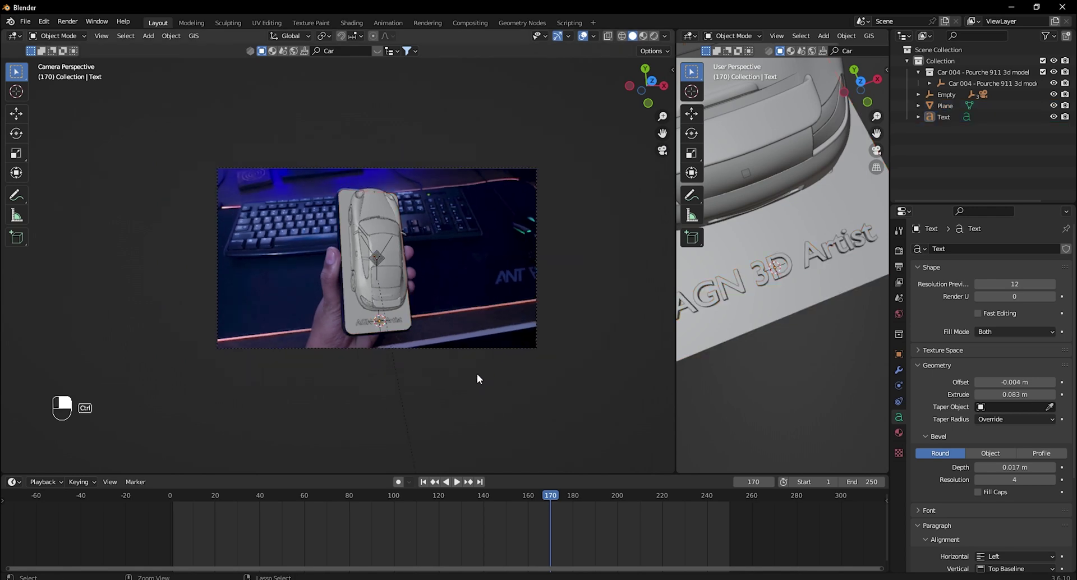
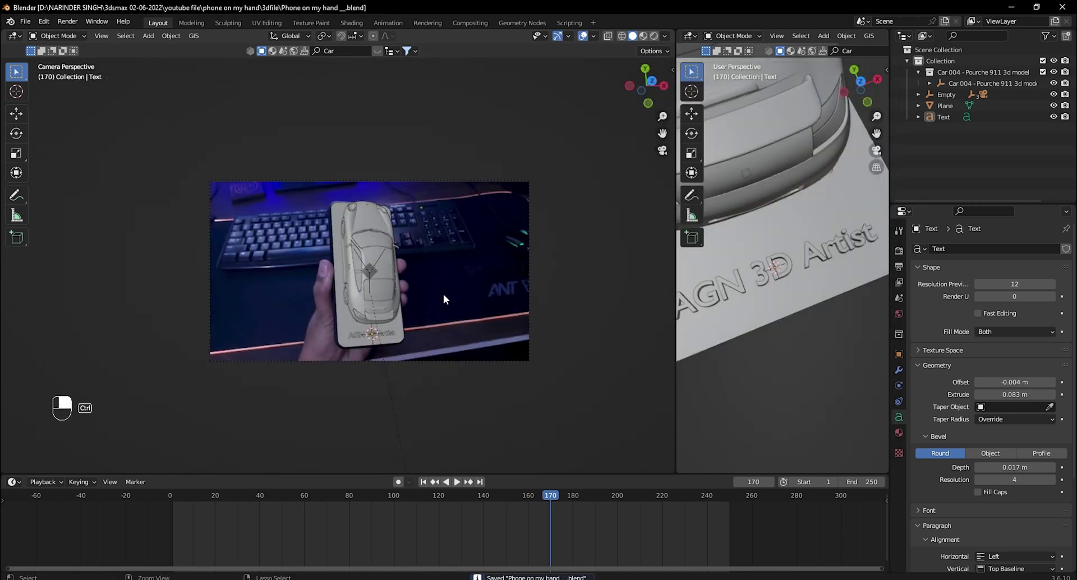
key(ctrl+s)
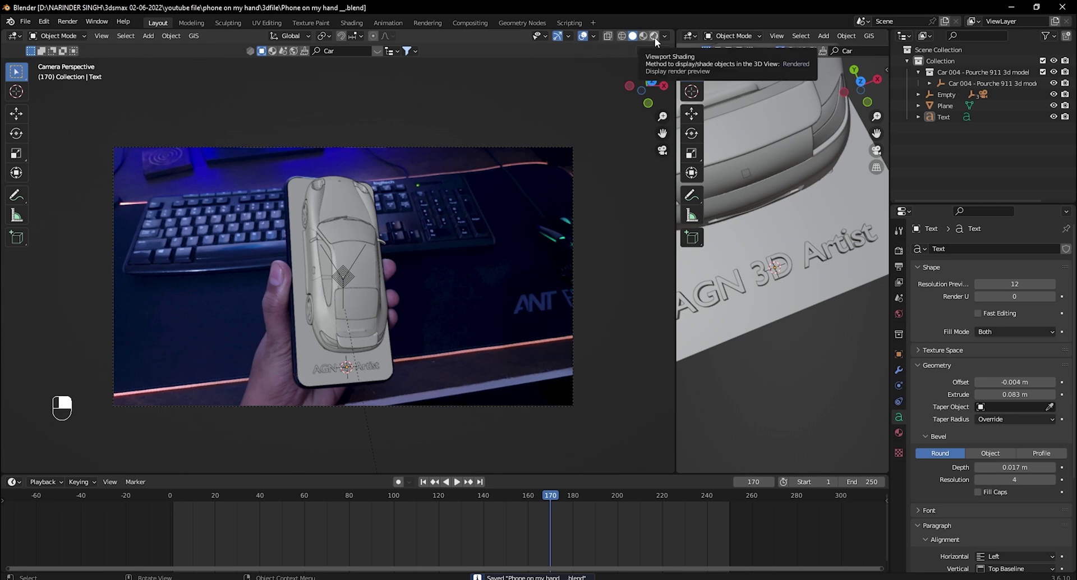
drag(941, 276, 901, 255)
drag(902, 255, 995, 253)
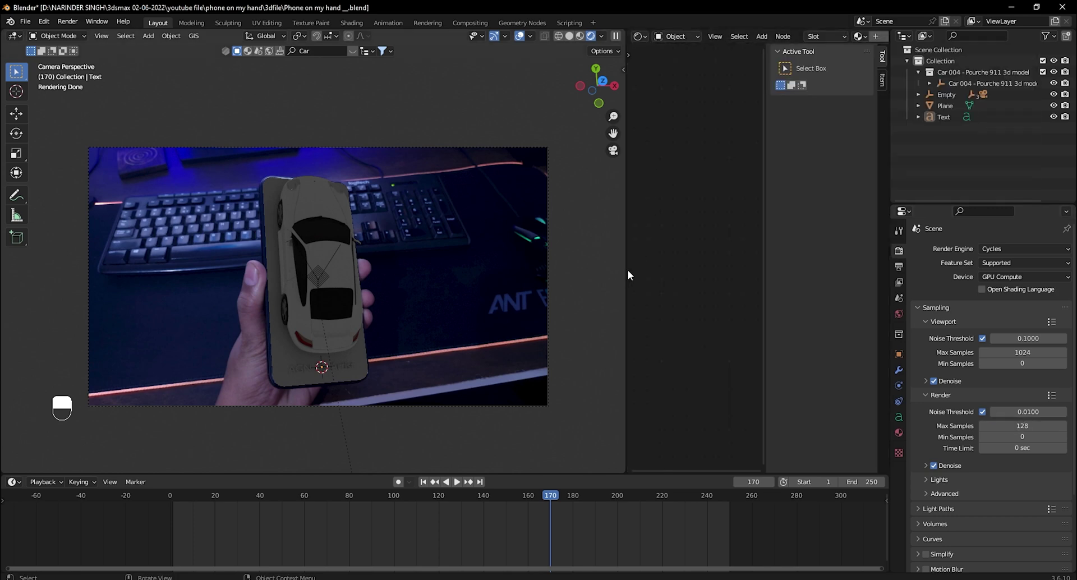
Set up an Environment Texture node feeding the World shader.
right_click(666, 281)
key(n)
drag(667, 281, 678, 210)
drag(678, 211, 740, 230)
drag(790, 40, 732, 223)
drag(565, 52, 762, 290)
key(ctrl+t)
drag(736, 239, 768, 386)
right_click(768, 386)
Load the studio HDRI .exr into it and lower background strength to 0.8.
click(663, 206)
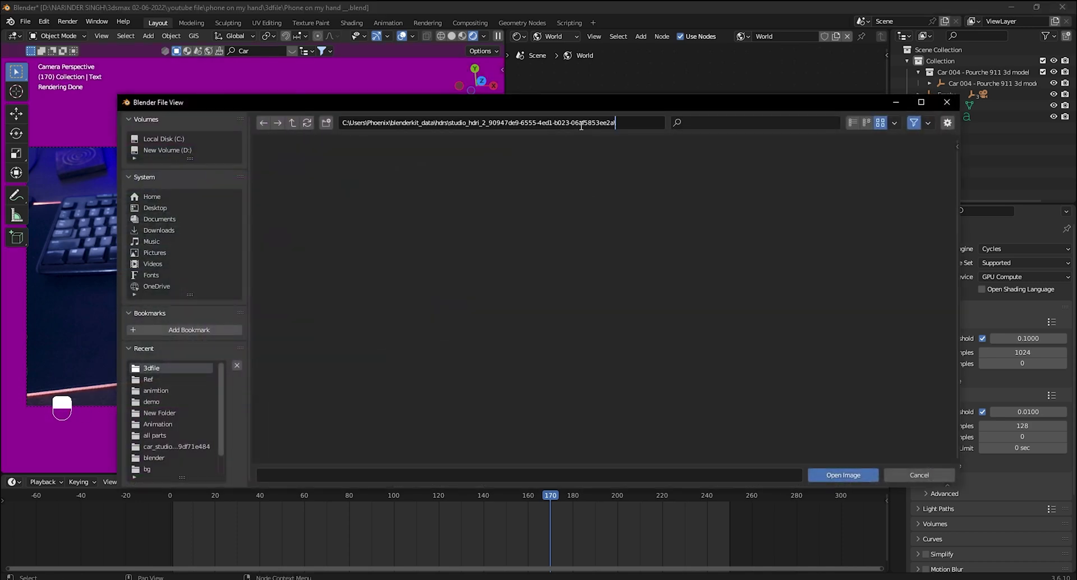
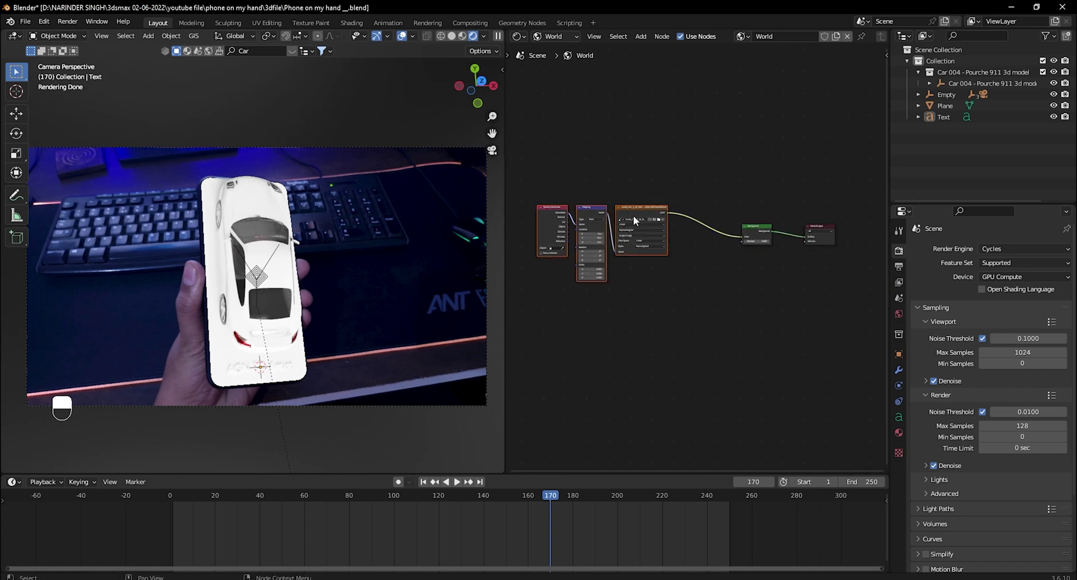
key(shift+d)
drag(649, 316, 733, 346)
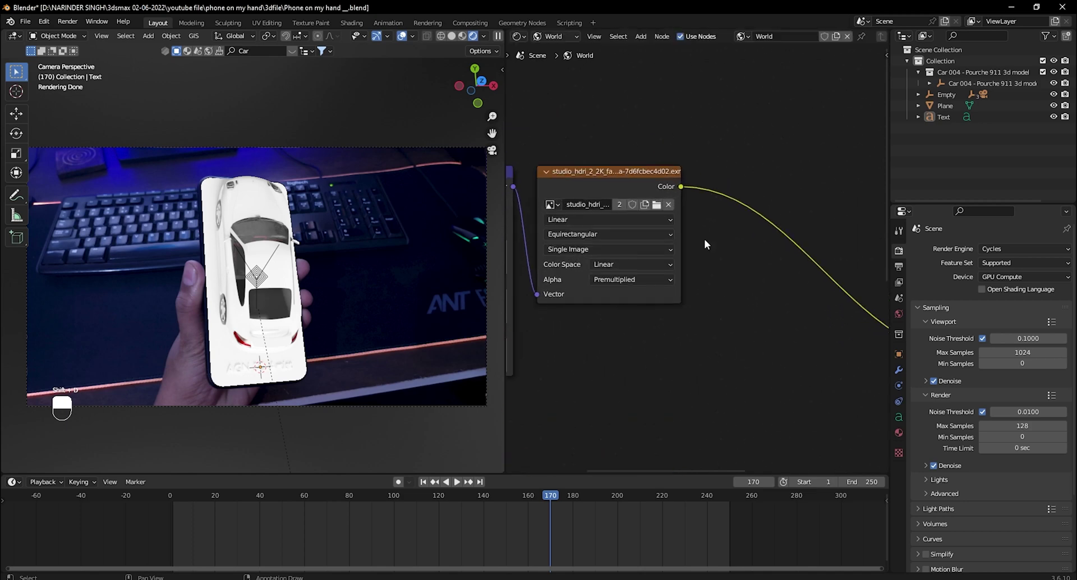
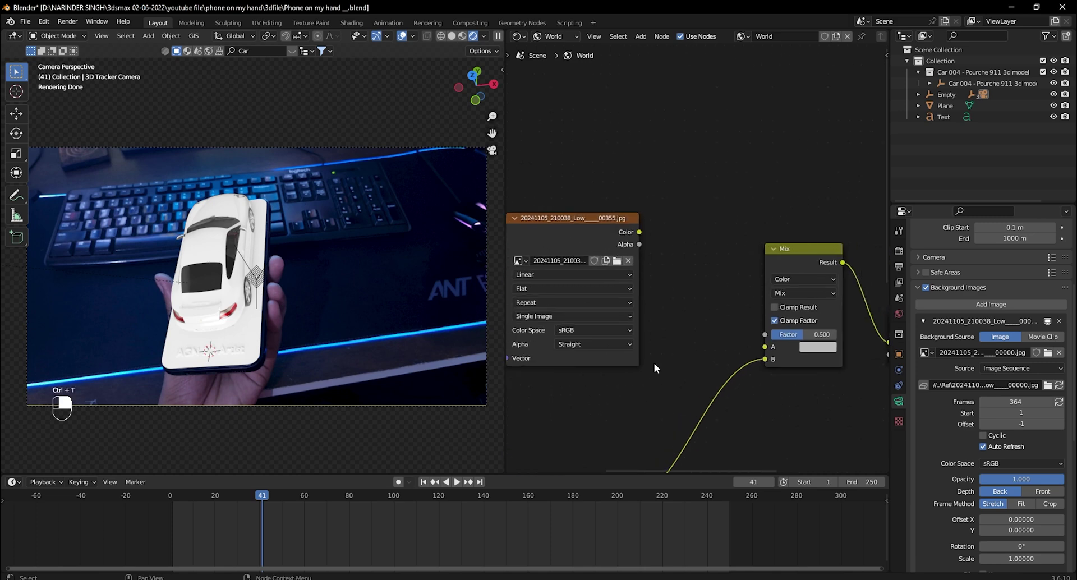
Set the Mix node to Multiply at factor 0.758 so the footage frame tints the HDRI light.
click(693, 303)
middle_click(694, 304)
drag(640, 237, 703, 361)
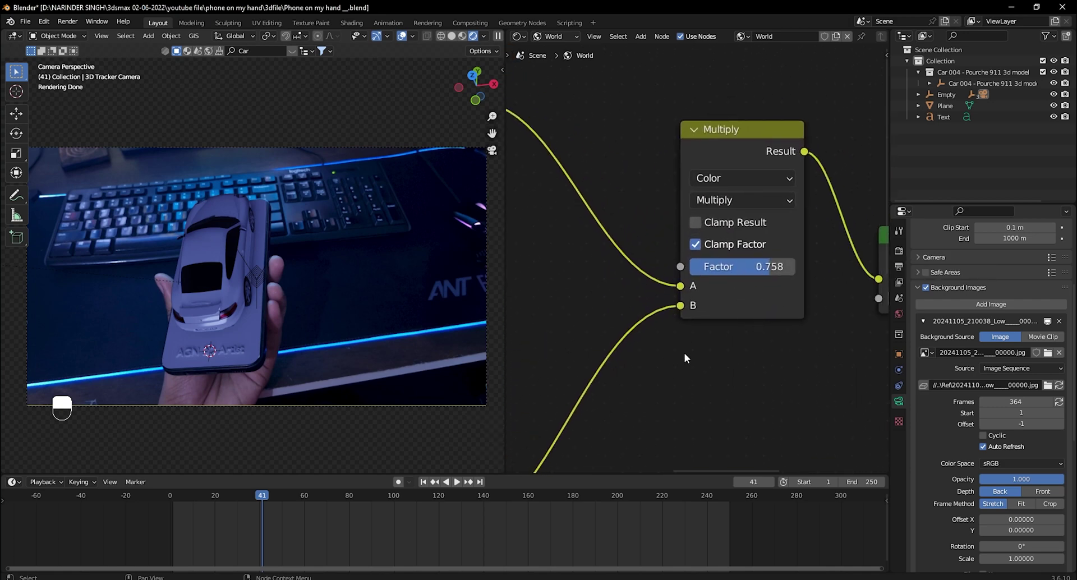
drag(527, 61, 689, 292)
key(KP_7)
key(shift+a)
Add a Point light at its default 10 W power to the scene.
drag(688, 291, 701, 306)
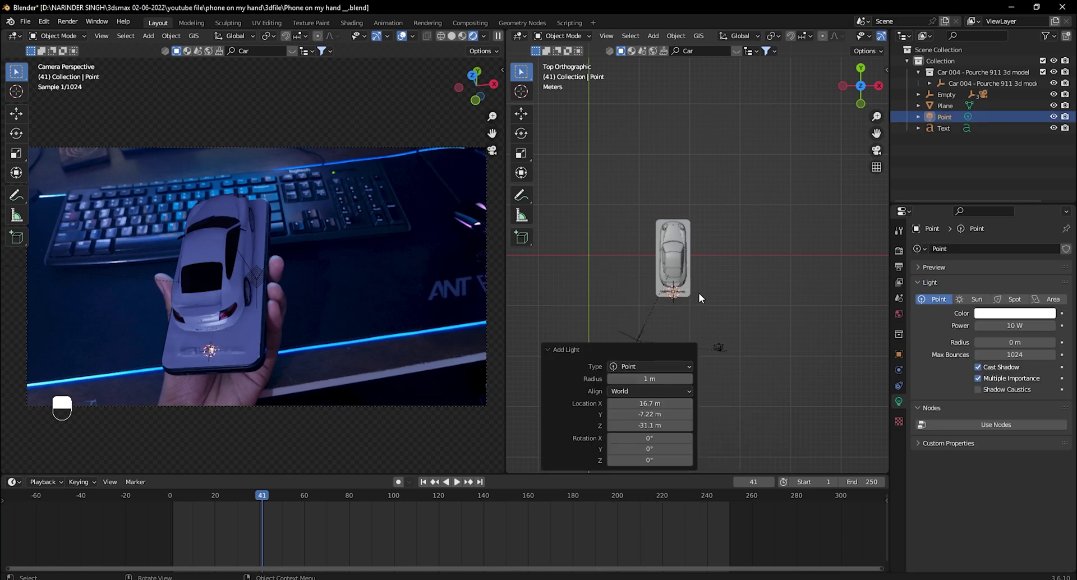
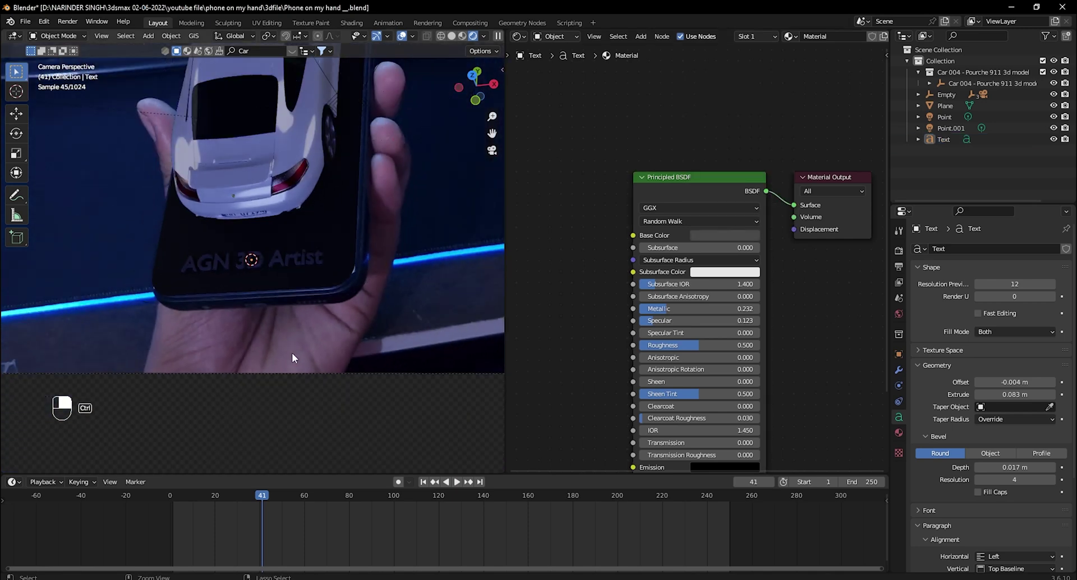
Save, snap the cursor to the car, add a scaled Area light and set its power to 8000 W.
key(ctrl+s)
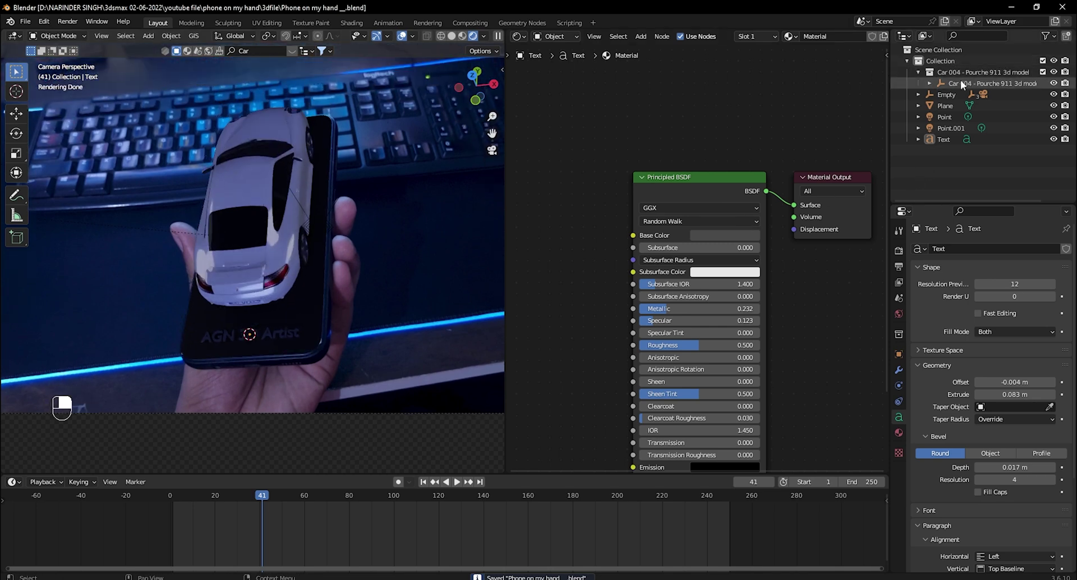
key(shift+s)
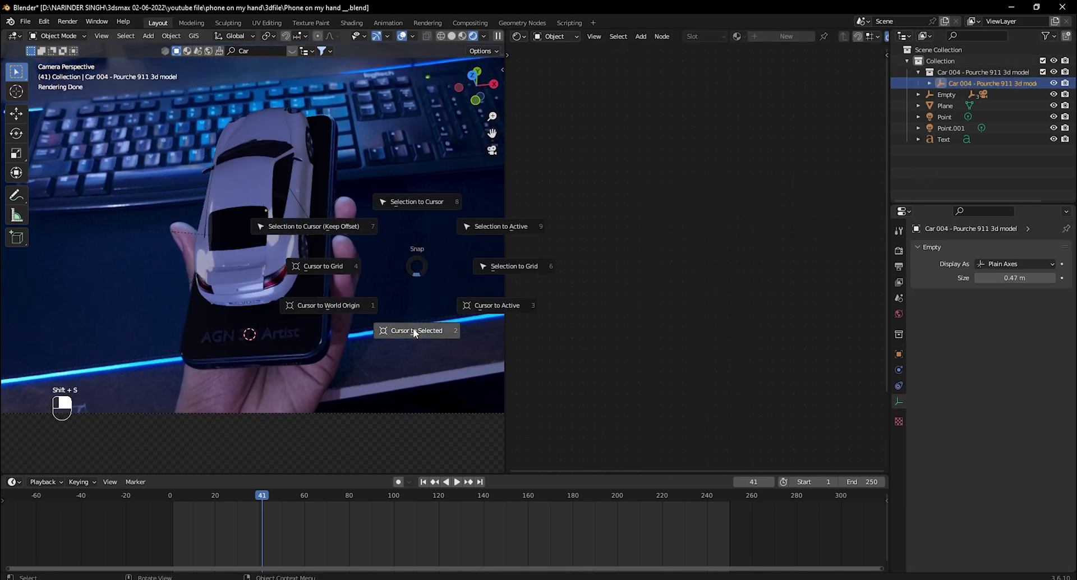
key(shift+a)
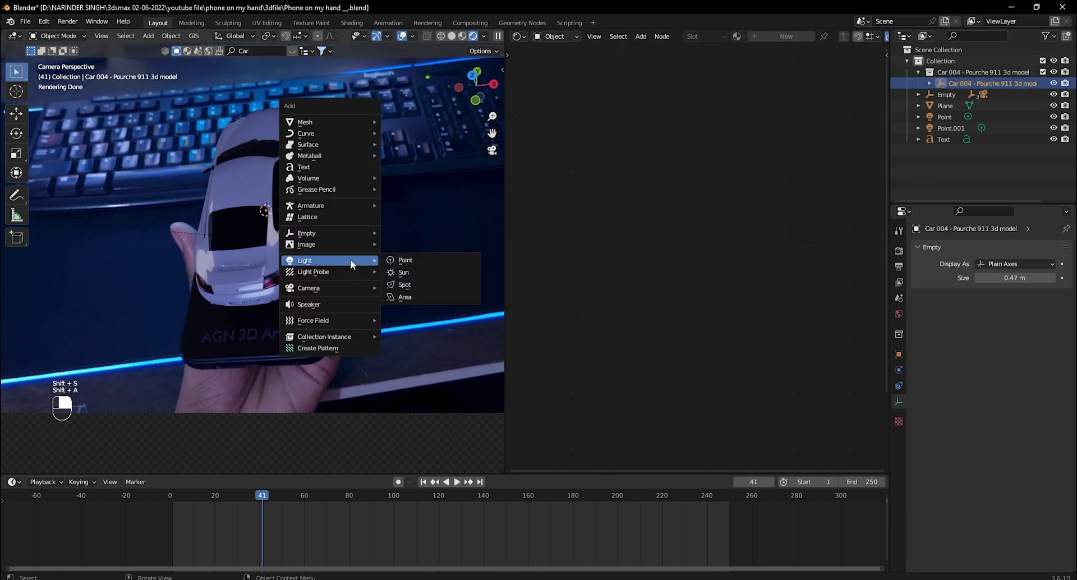
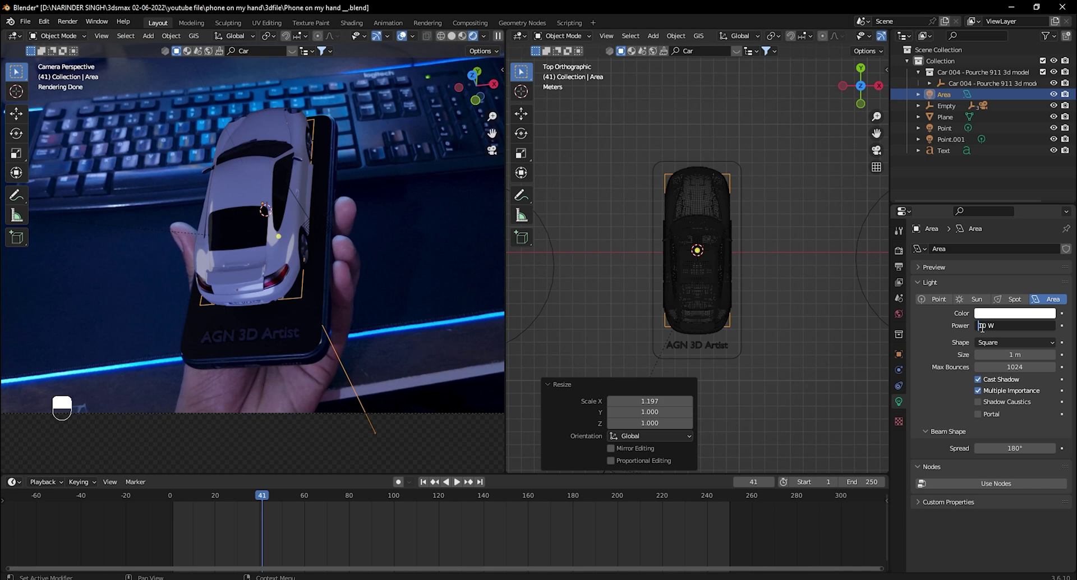
key(KP_0)
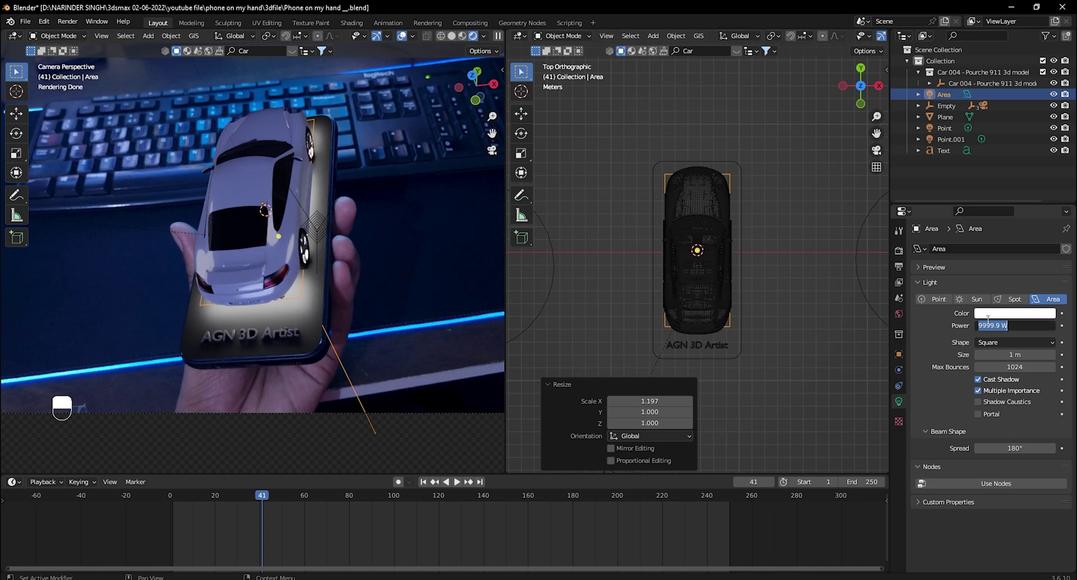
key(KP_0)
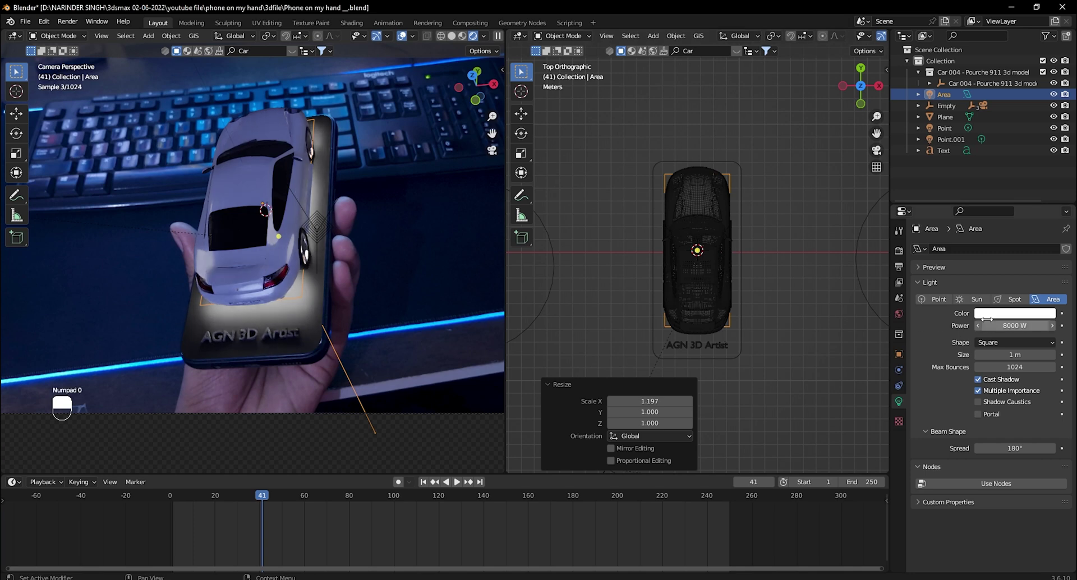
In the Shader Editor, give the phone plane metallic 0.418, roughness 0.573 and a black base colour.
drag(505, 338, 300, 317)
drag(300, 318, 528, 83)
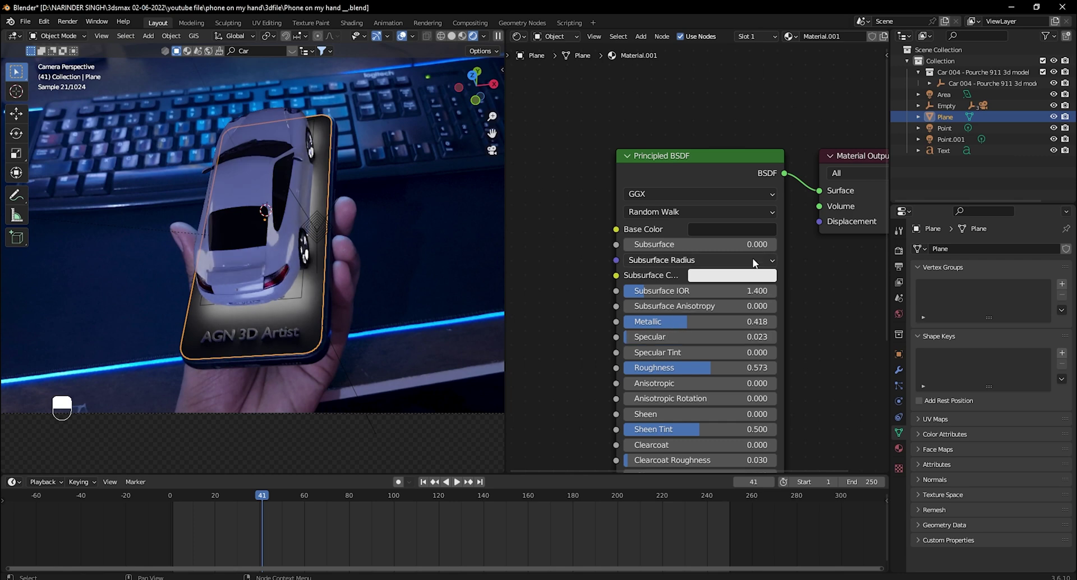
drag(776, 230, 762, 234)
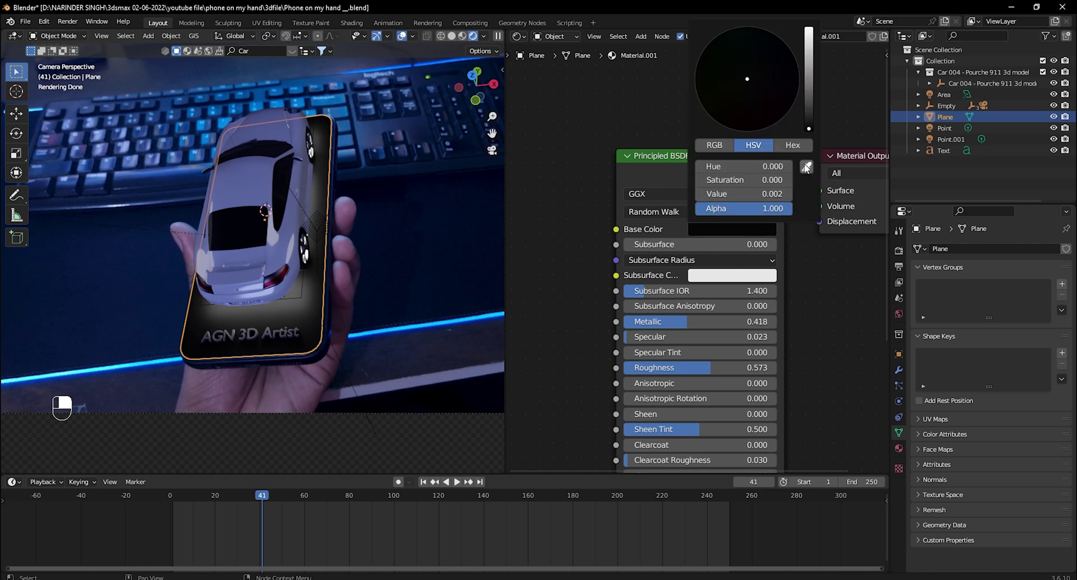
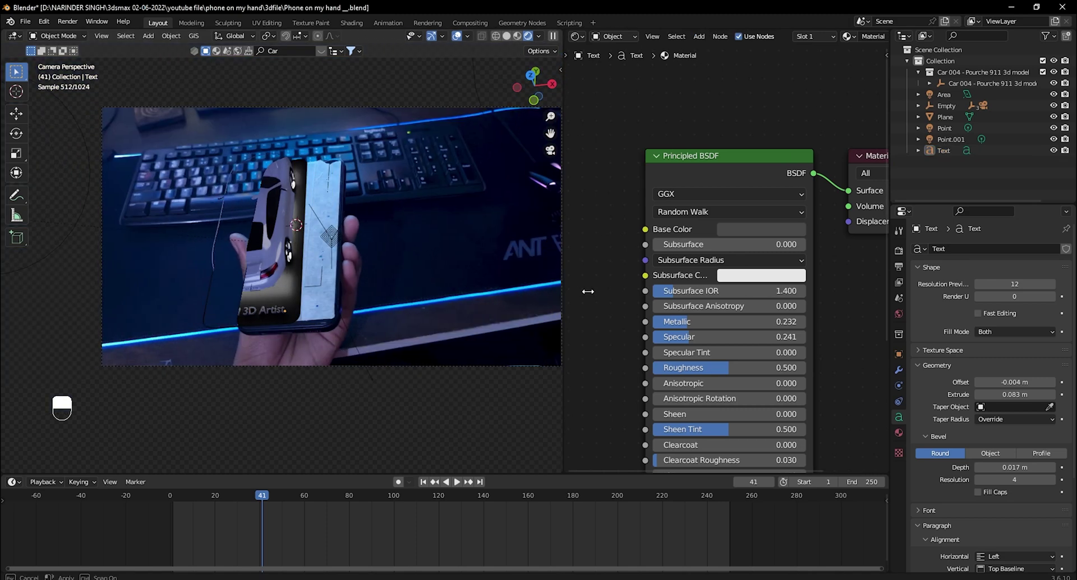
Save the project and lower the Point light power to 1000 W.
key(ctrl+s)
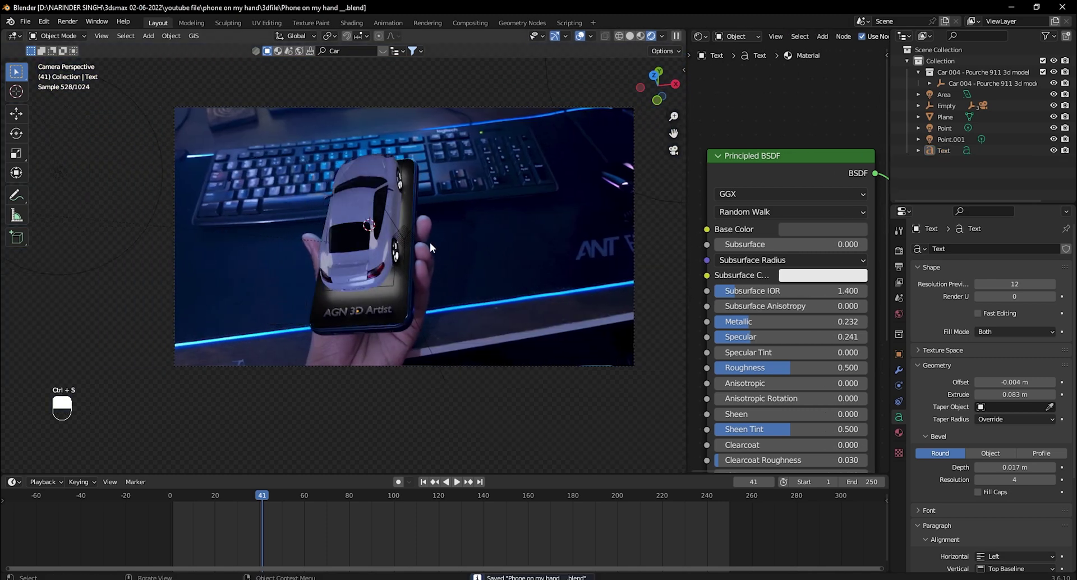
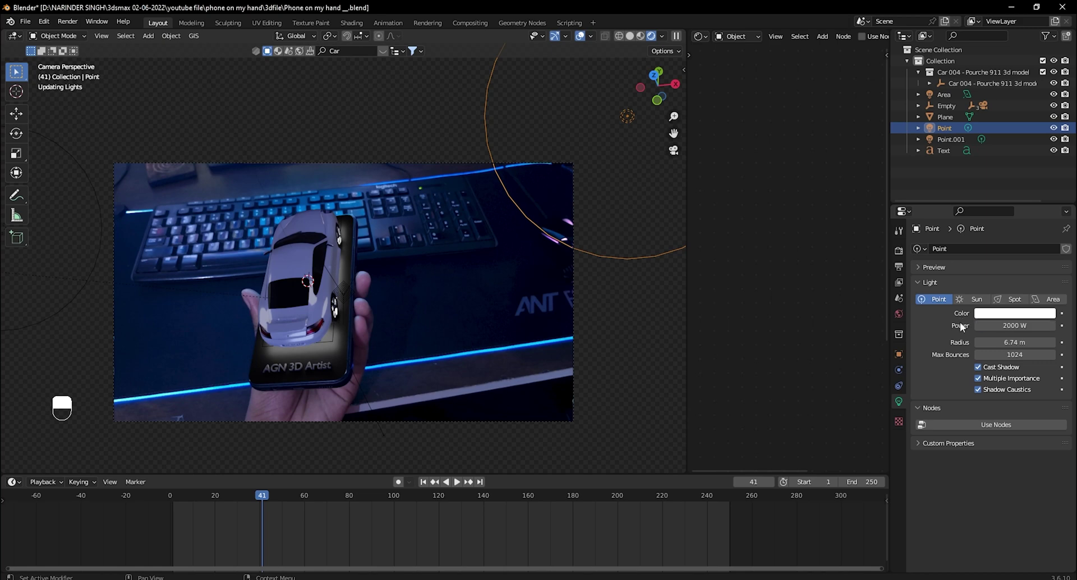
key(ctrl+z)
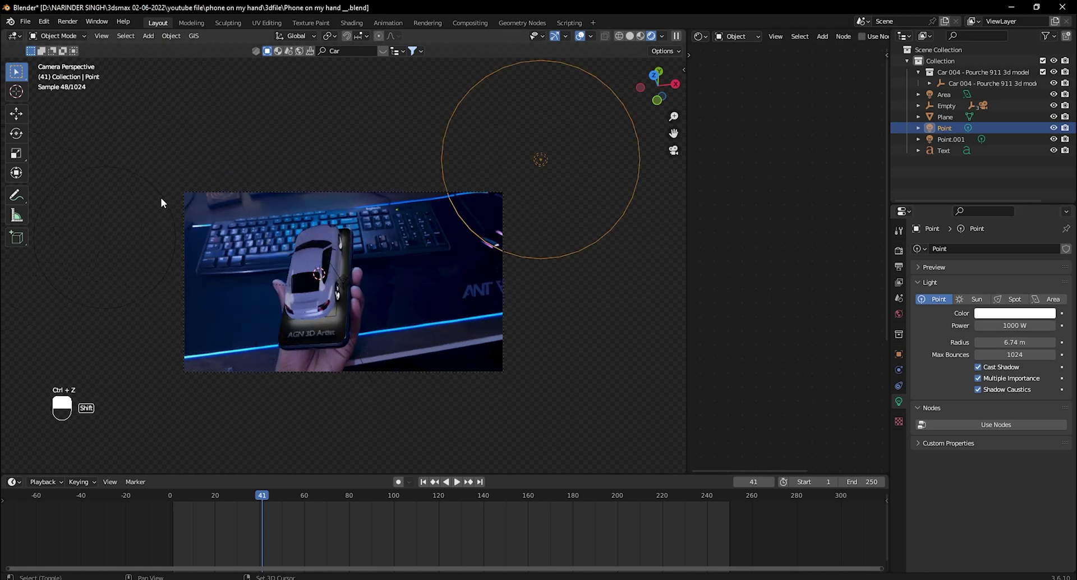